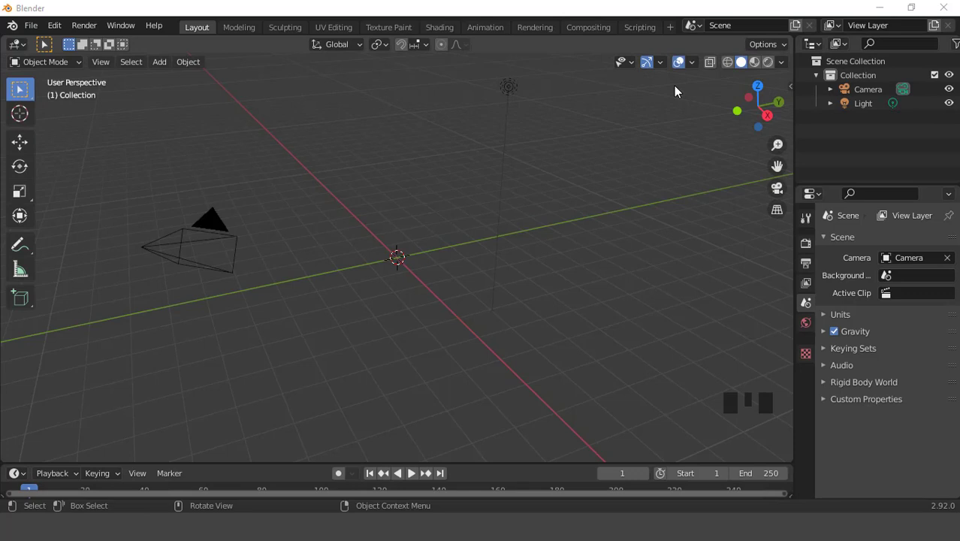
Enable the statistics overlay and bring up the Add > Curve menu with Curve Spirals.
drag(692, 64, 72, 66)
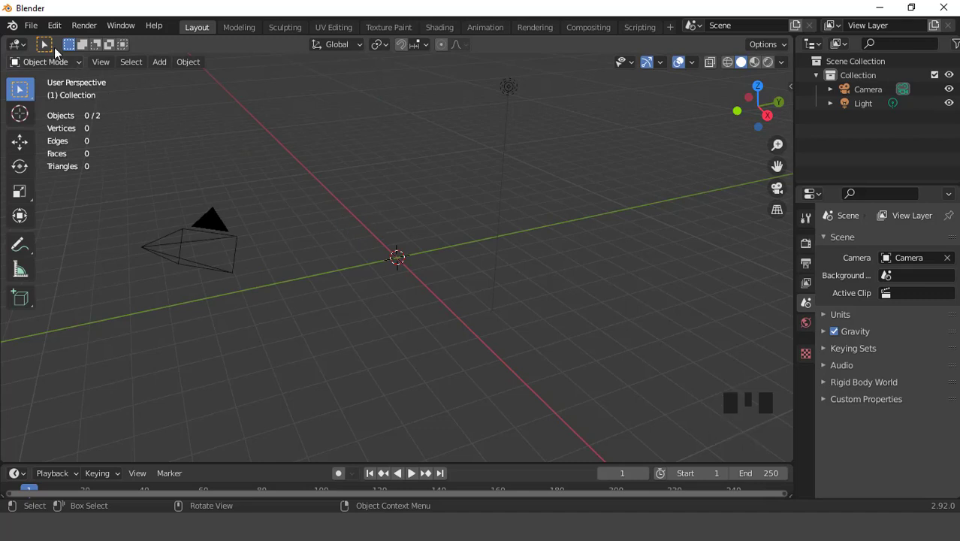
drag(59, 29, 337, 145)
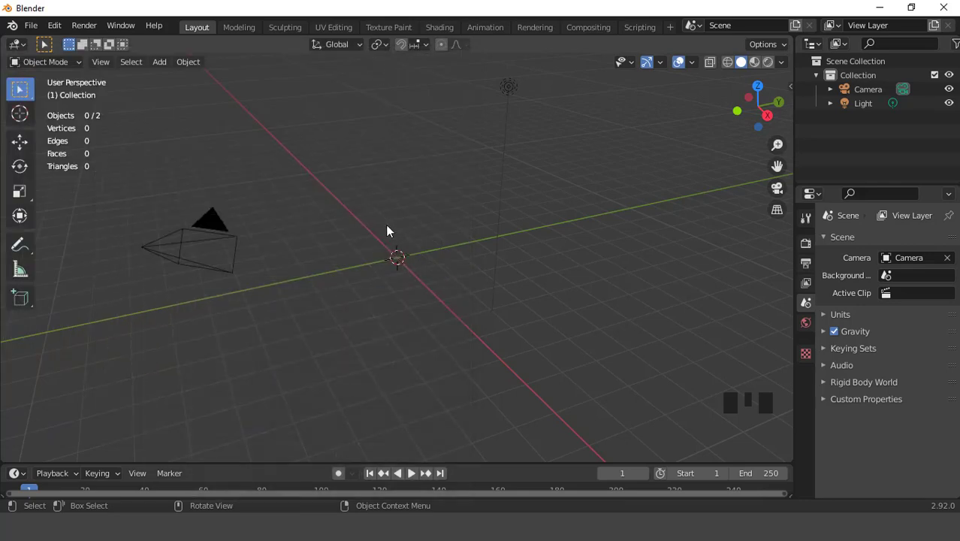
drag(163, 66, 335, 385)
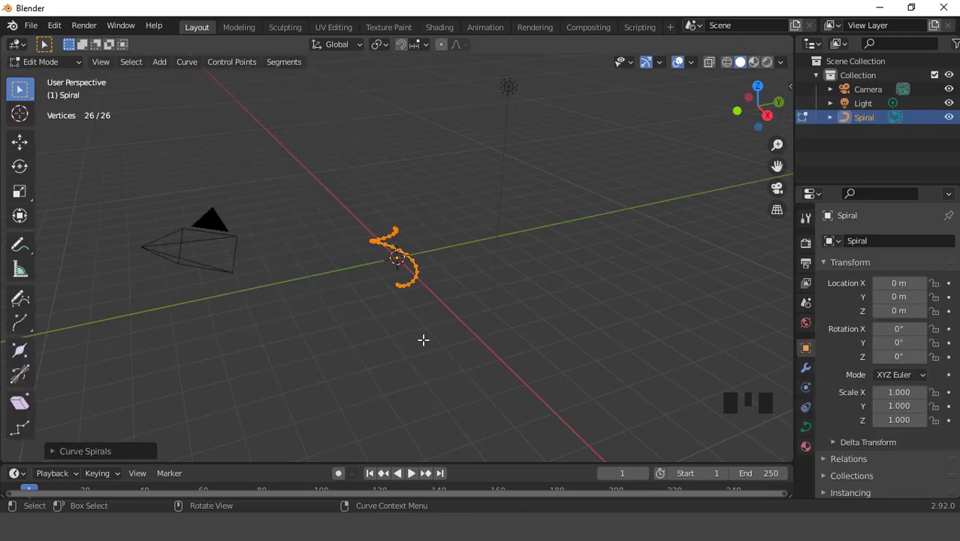
Add a Curve Spiral and, from front view in Edit Mode, box-select its lower half of points.
scroll(up, 3)
key(KP_1)
scroll(up, 3)
drag(56, 453, 477, 239)
scroll(up, 3)
scroll(down, 3)
click(544, 239)
scroll(up, 3)
scroll(up, 3)
drag(233, 258, 298, 277)
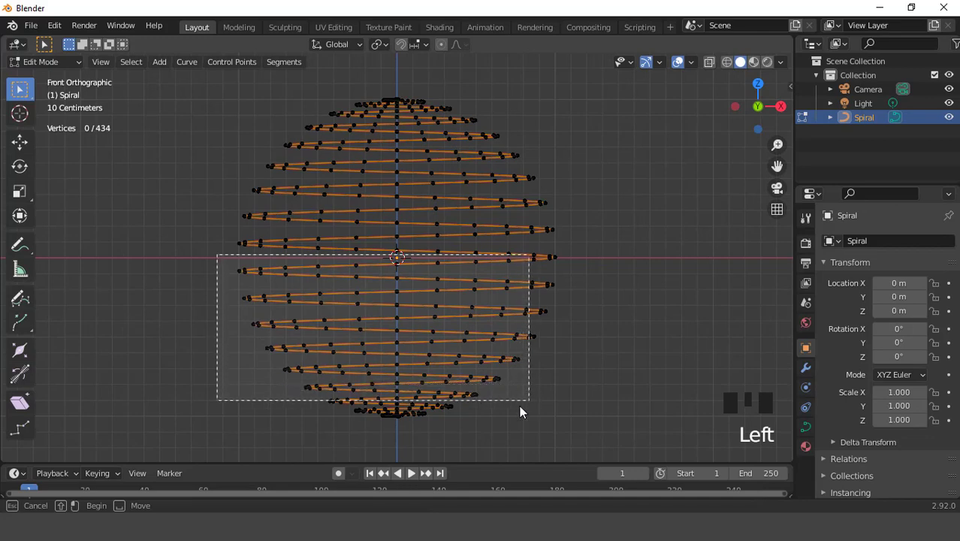
Delete the selected lower points, leaving a 229-vertex dome-shaped upper spiral.
scroll(up, 3)
click(561, 259)
click(568, 258)
click(565, 265)
click(583, 267)
scroll(down, 3)
drag(523, 304, 545, 287)
click(544, 287)
key(KP_1)
scroll(up, 3)
scroll(down, 3)
key(x)
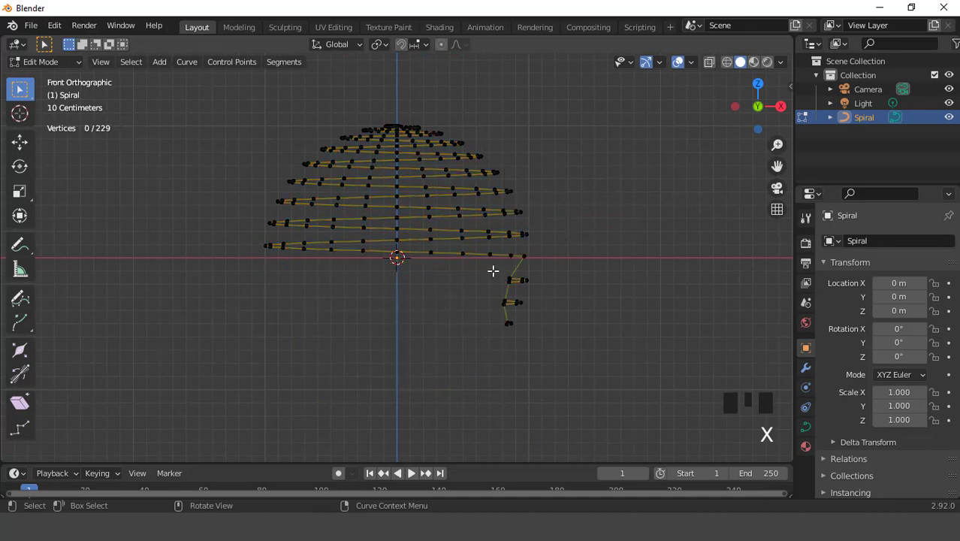
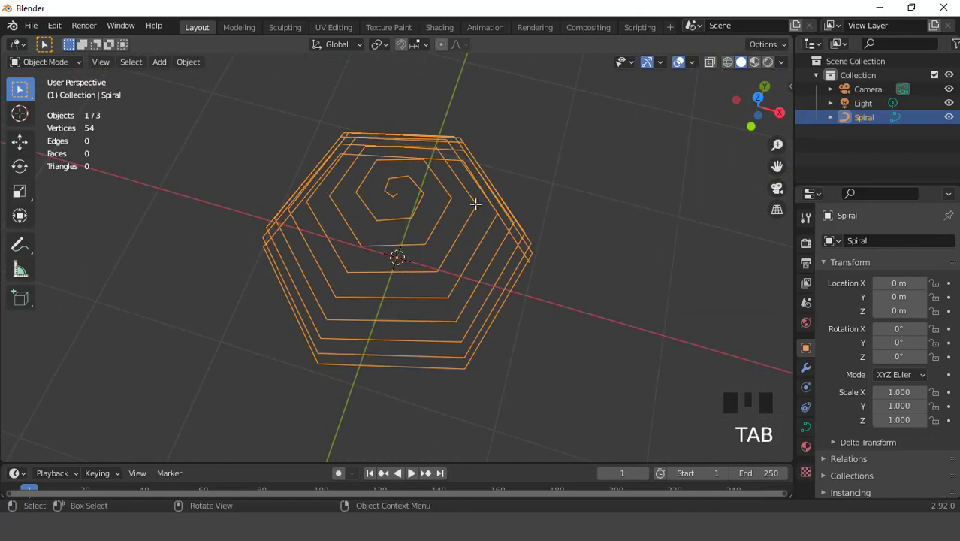
View the 54-point spiral from the front and adjust its curve geometry settings in Object Data.
key(KP_1)
click(805, 425)
scroll(down, 3)
drag(827, 376, 856, 372)
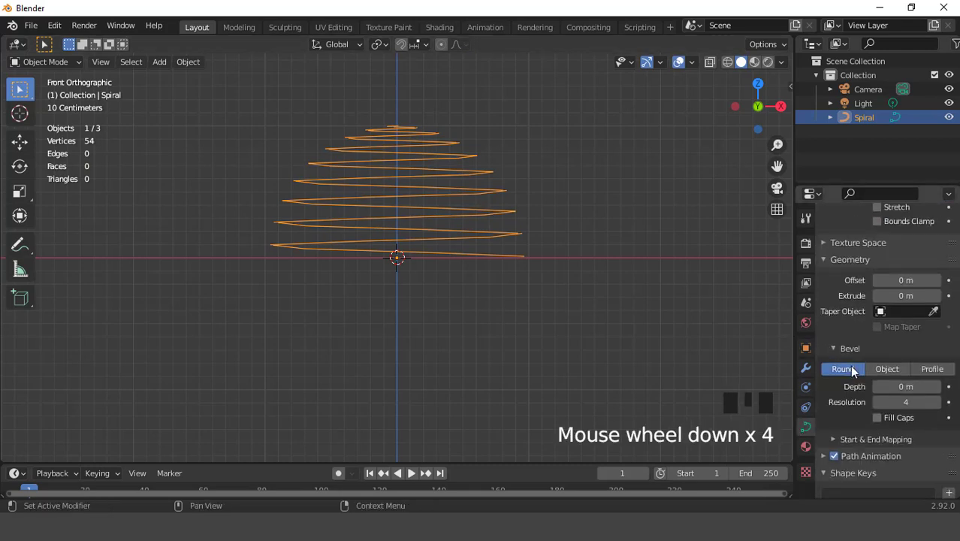
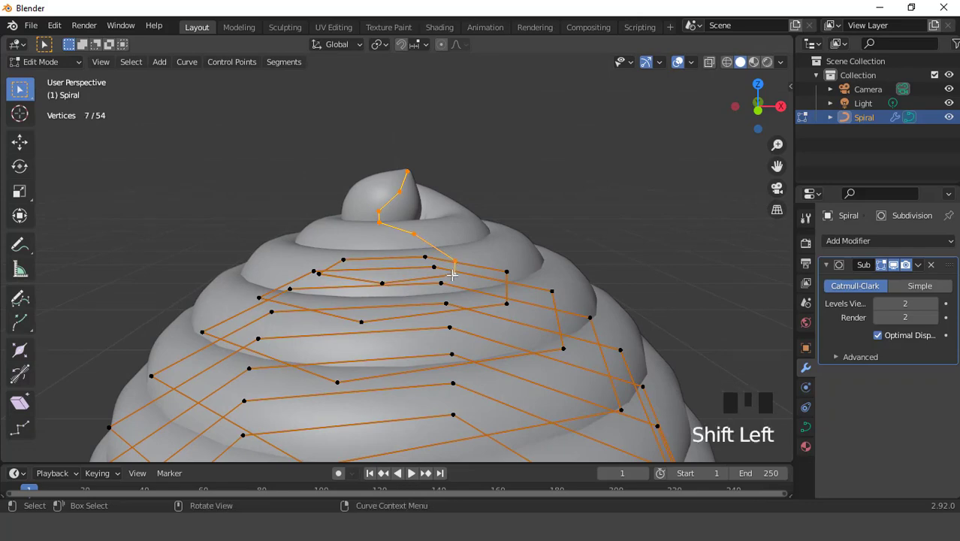
Lift the swirl's tip points upward and return to Object Mode with a lighter 5,112-vertex mesh.
key(g)
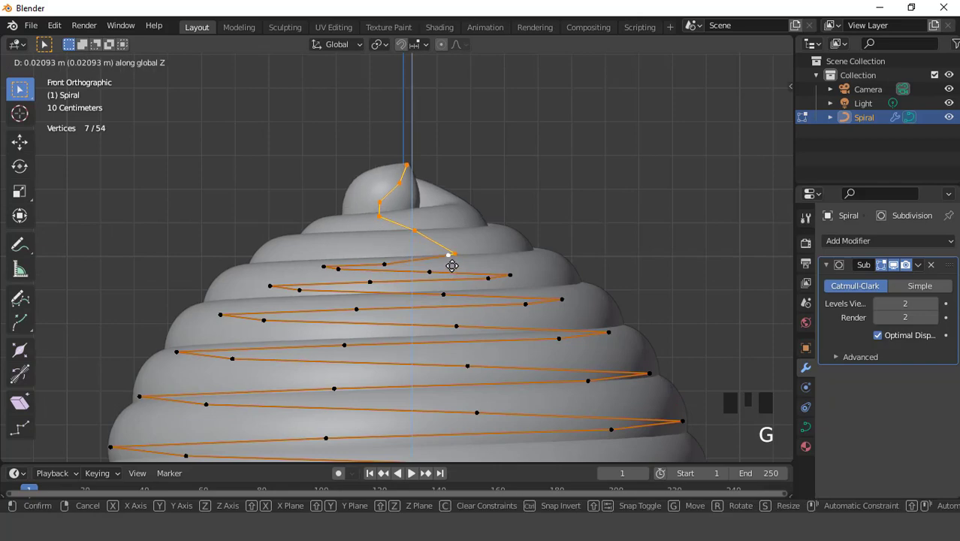
key(Tab)
scroll(down, 3)
drag(398, 277, 468, 294)
key(KP_1)
key(ctrl+KP_2)
key(ctrl+KP_2)
click(812, 429)
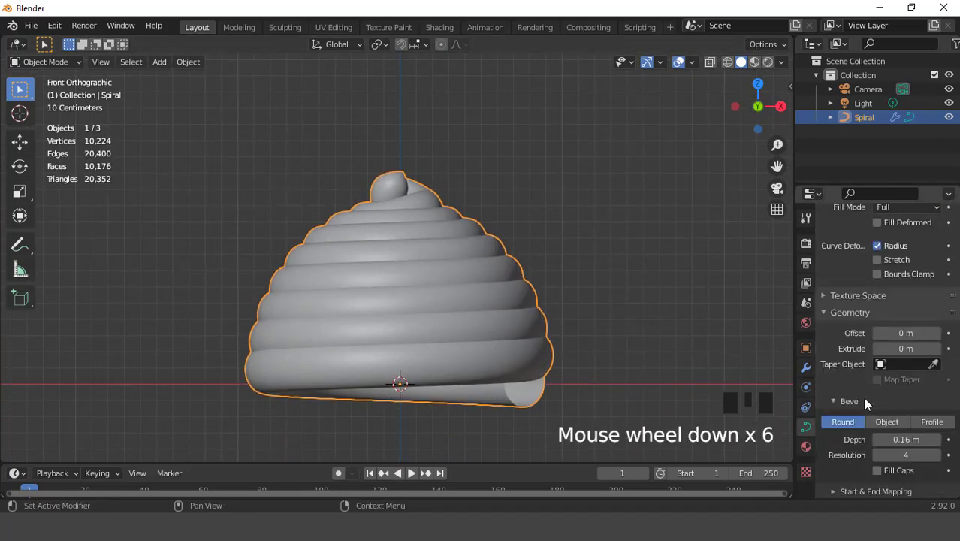
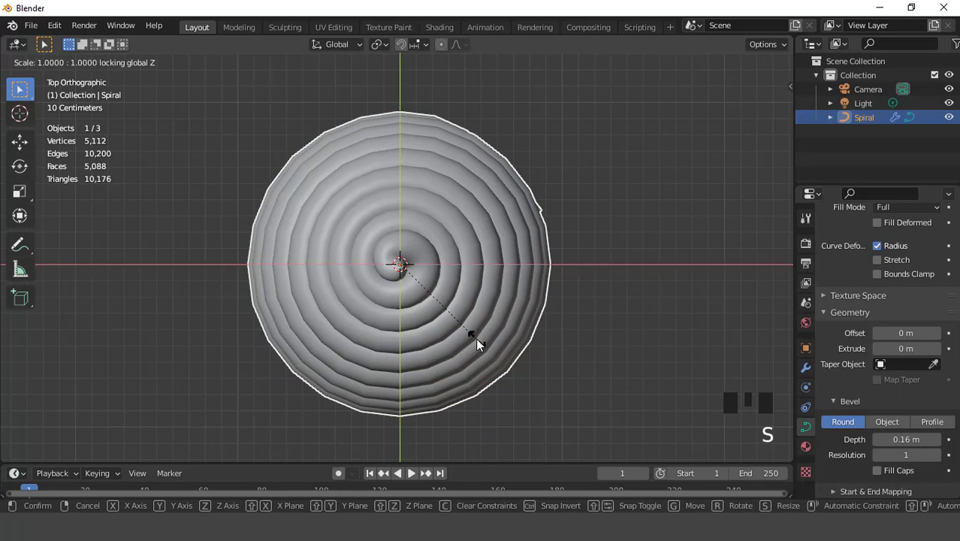
Begin scaling the whole frosting swirl from the front view.
key(KP_1)
key(s)
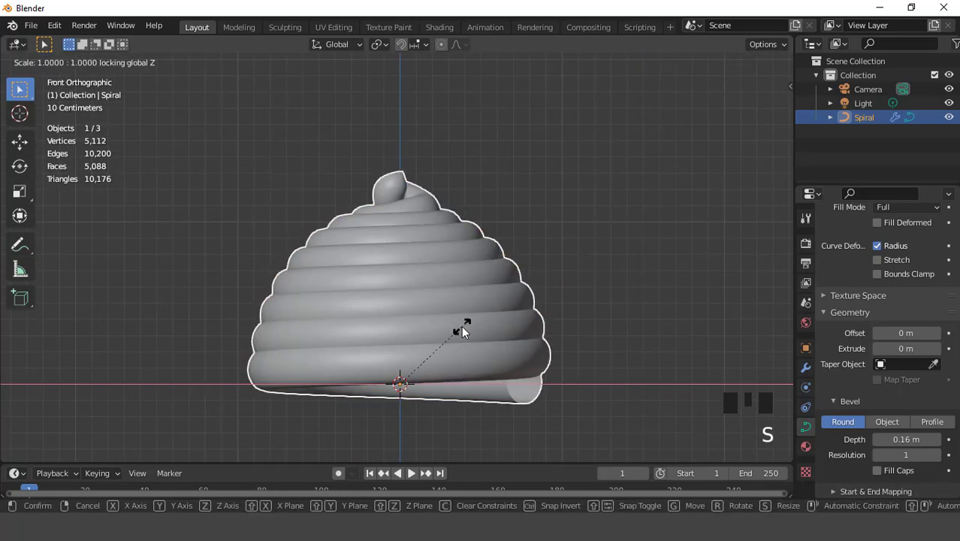
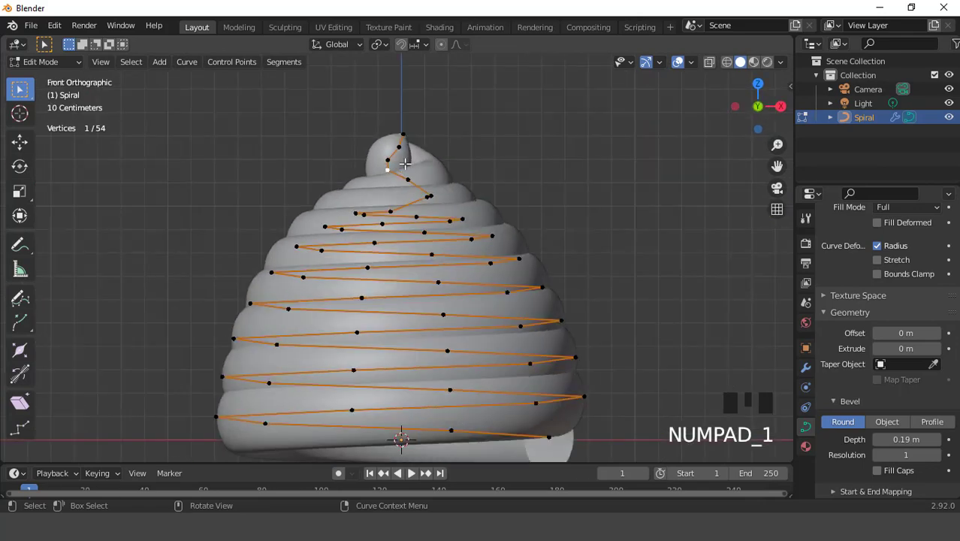
Move the single tip point of the frosting down slightly along Z.
scroll(up, 3)
key(g)
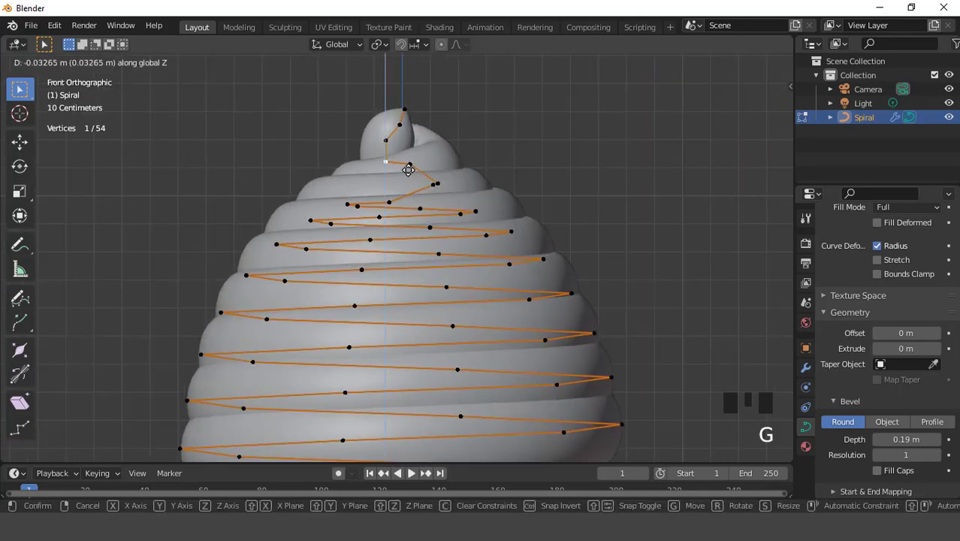
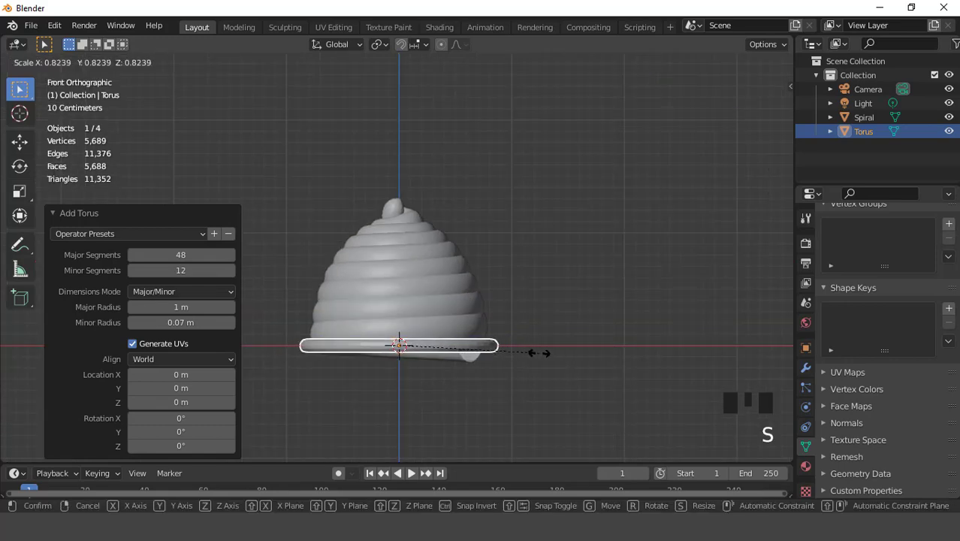
Position the torus, duplicate it with Shift+D and scale the copy into a smaller, lower ring.
key(g)
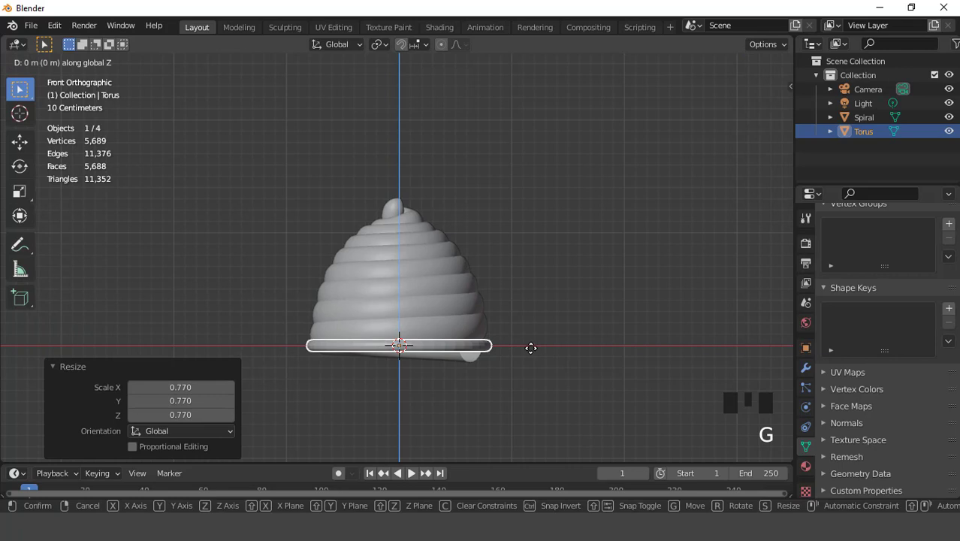
drag(554, 260, 478, 326)
drag(477, 326, 478, 331)
key(KP_1)
scroll(up, 3)
scroll(down, 3)
key(shift+d)
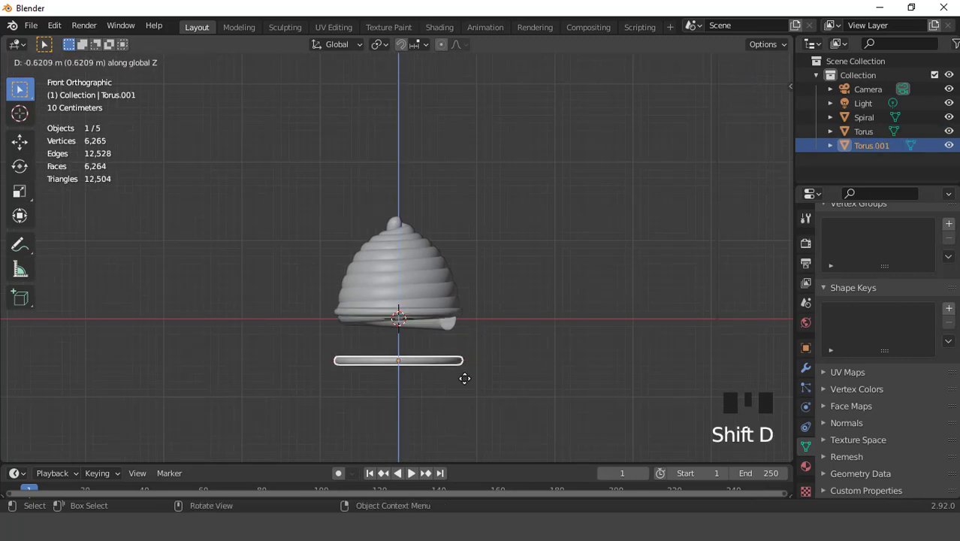
key(s)
scroll(up, 3)
scroll(down, 3)
drag(475, 307, 479, 283)
Join both rings into one object with Ctrl+J and enter Edit Mode on it.
scroll(up, 3)
click(490, 250)
key(ctrl+j)
scroll(up, 3)
drag(508, 219, 509, 212)
key(Tab)
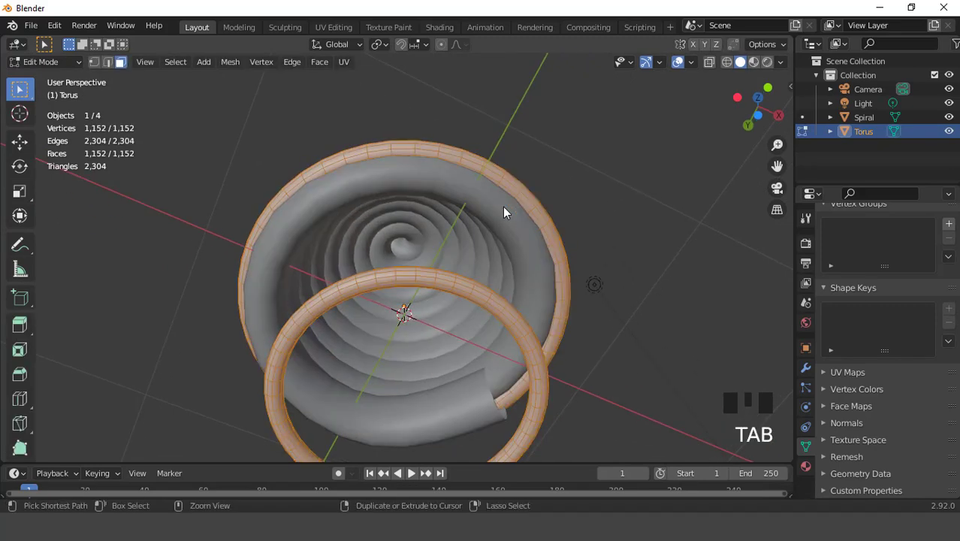
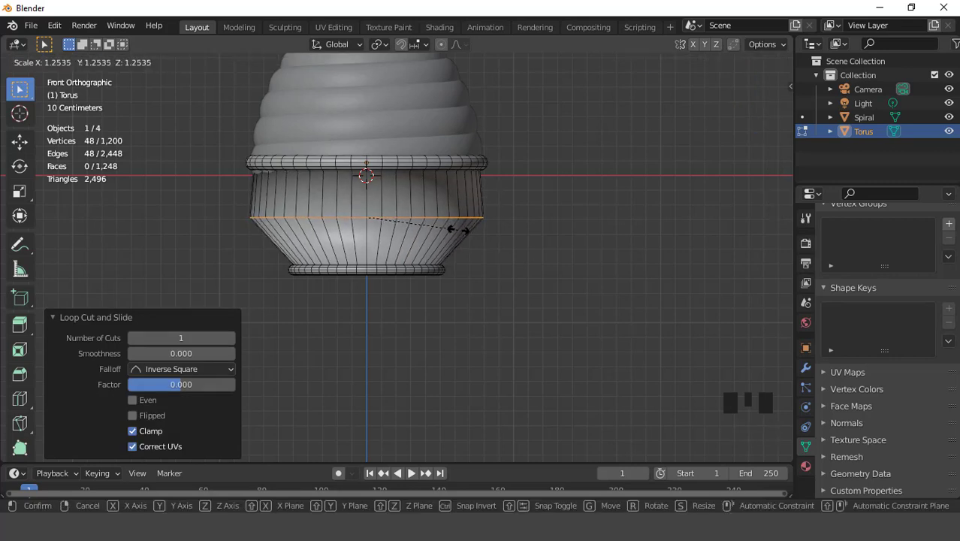
Bevel the cup's middle edges, add a loop cut, and return to Object Mode to resize the cup.
key(ctrl+b)
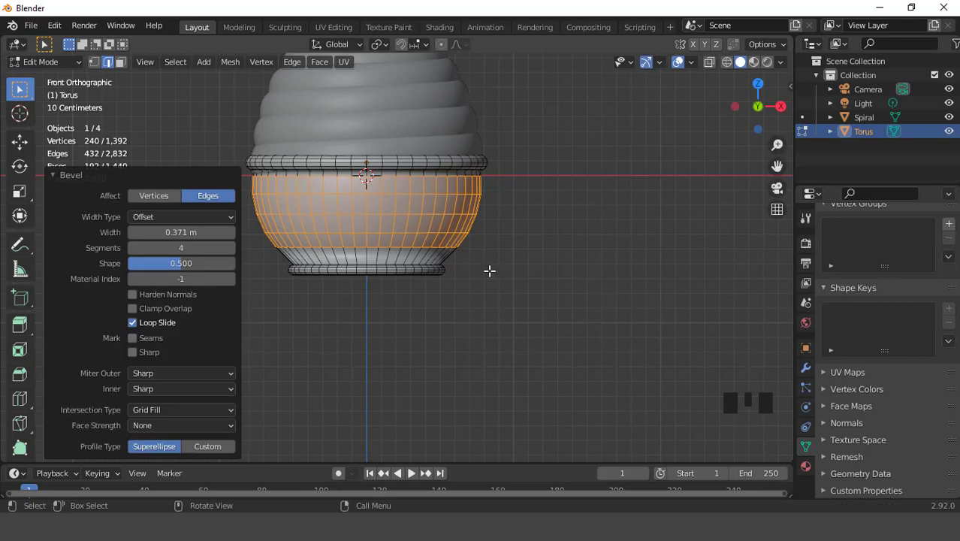
scroll(up, 3)
key(ctrl+r)
scroll(down, 3)
key(Tab)
drag(473, 195, 432, 220)
key(KP_1)
key(s)
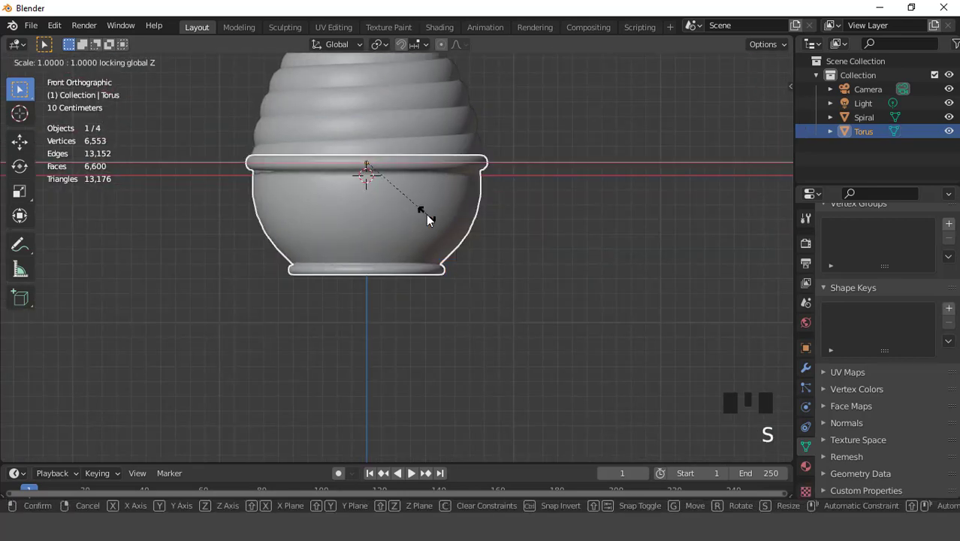
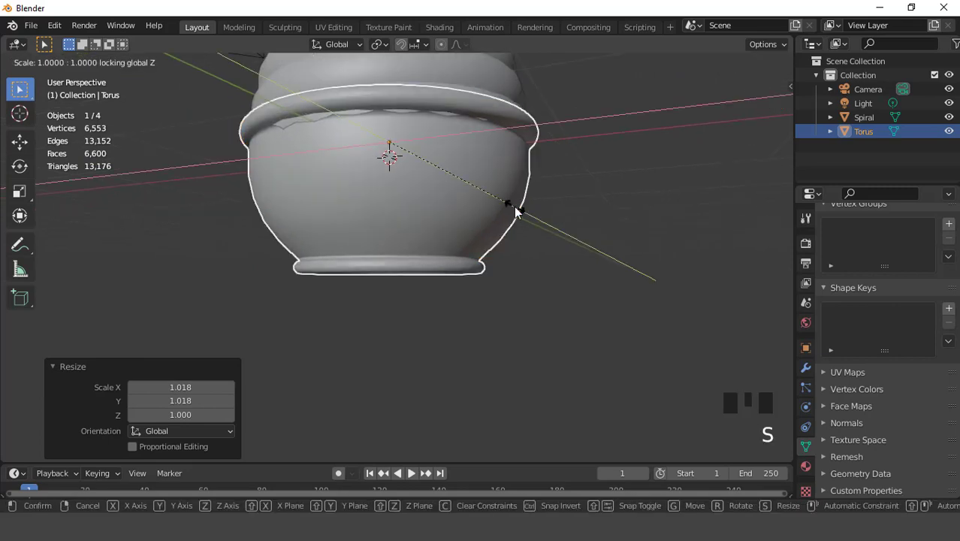
Widen the cup to about 1.022 across so it fits the frosting's base.
scroll(down, 3)
drag(535, 243, 486, 253)
key(KP_7)
key(KP_1)
Extrude the cup's inner ring about 2 m downward and taper it toward a cone point.
scroll(up, 3)
drag(447, 226, 379, 302)
key(Tab)
key(ctrl+KP_7)
scroll(up, 3)
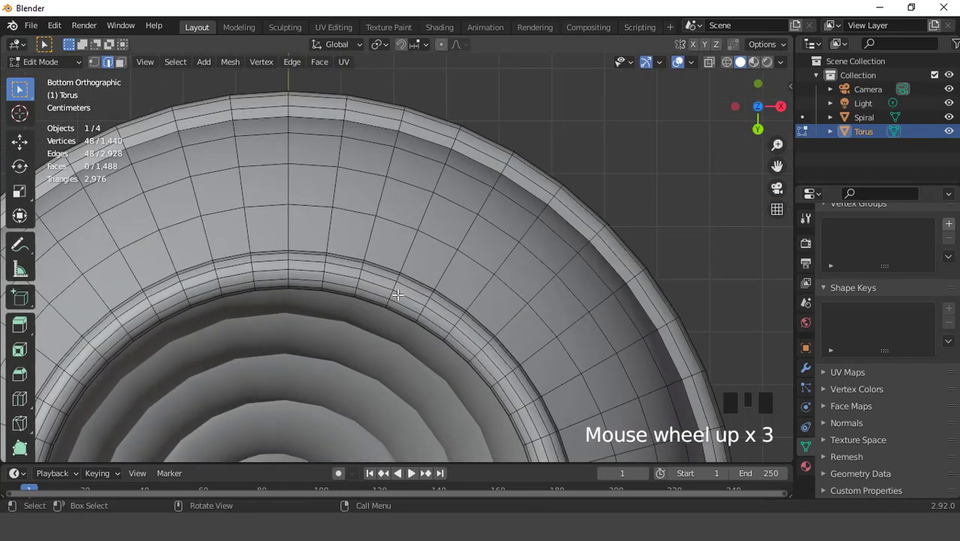
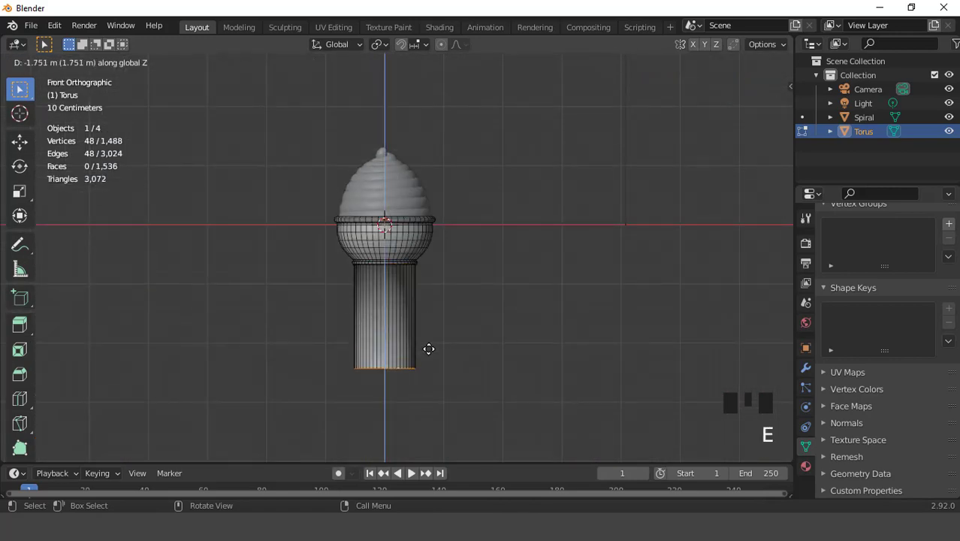
key(s)
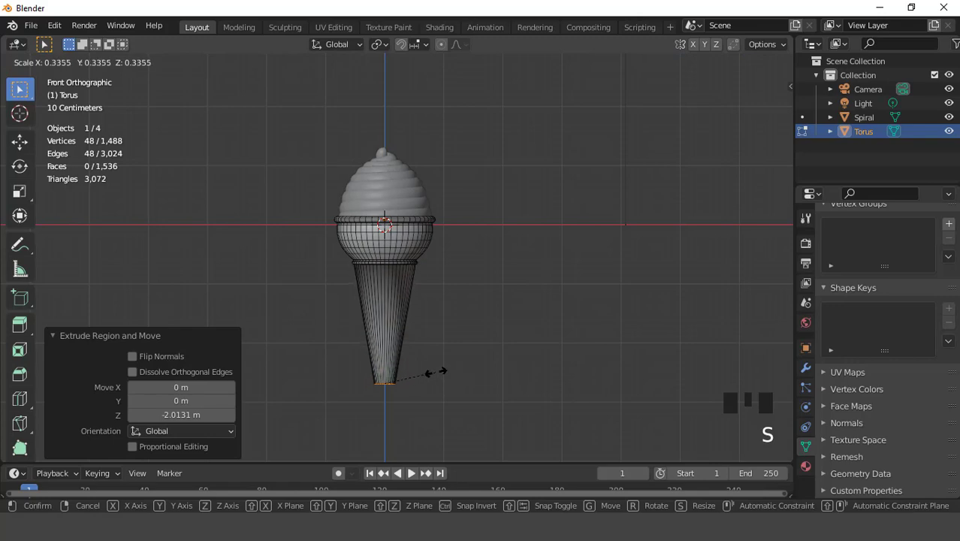
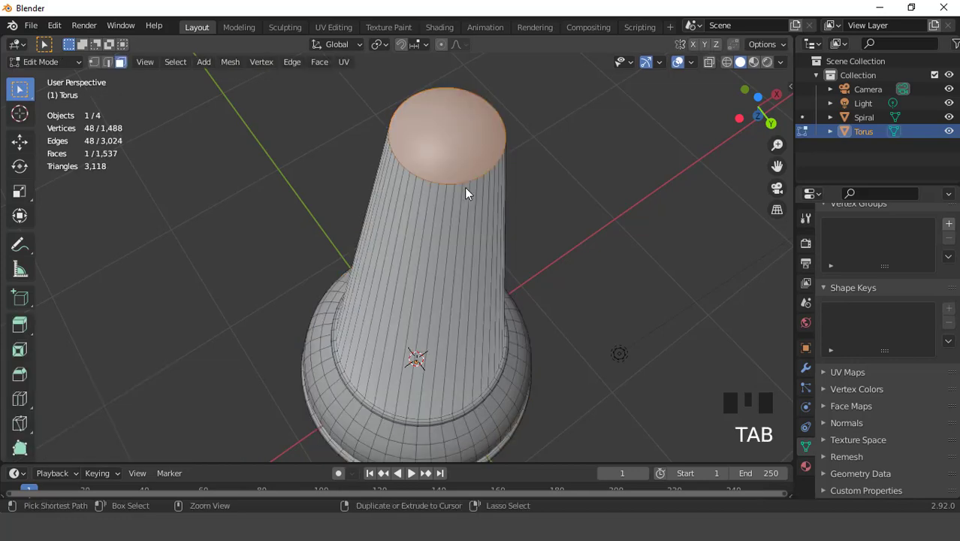
Round off the closed cone tip with a bevel and return to Object Mode.
key(ctrl+b)
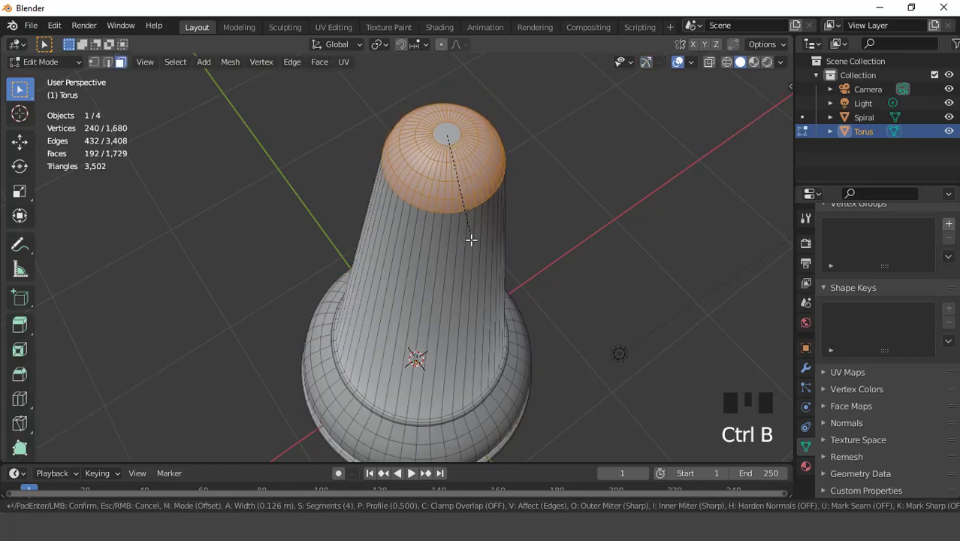
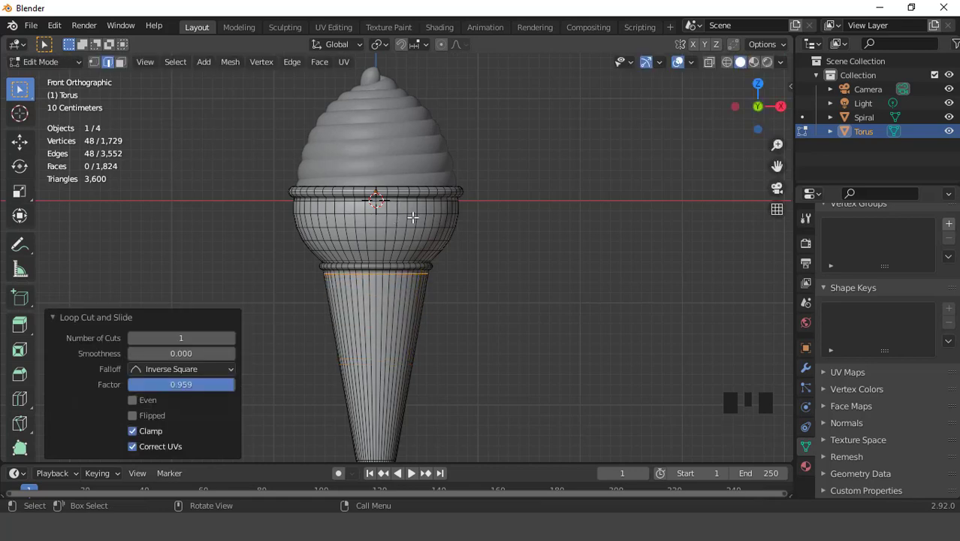
scroll(down, 3)
key(Tab)
scroll(up, 3)
scroll(down, 3)
drag(434, 256, 423, 248)
scroll(down, 3)
key(KP_1)
Select the frosting swirl and add the cone to the selection.
scroll(up, 3)
scroll(down, 3)
scroll(up, 3)
click(393, 194)
scroll(up, 3)
scroll(down, 3)
click(388, 247)
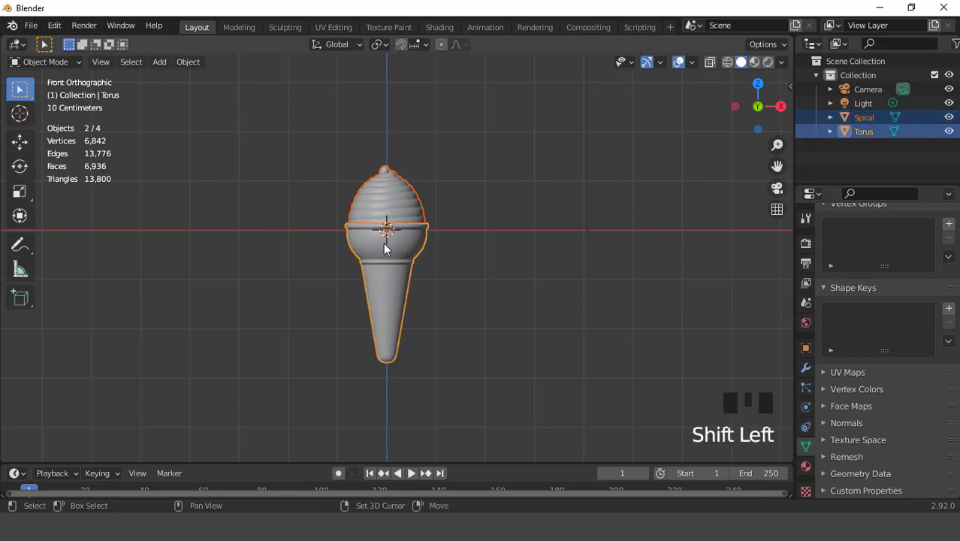
Duplicate the cone and swirl twice along X so three cones stand in a row, then select the left cone.
key(shift+d)
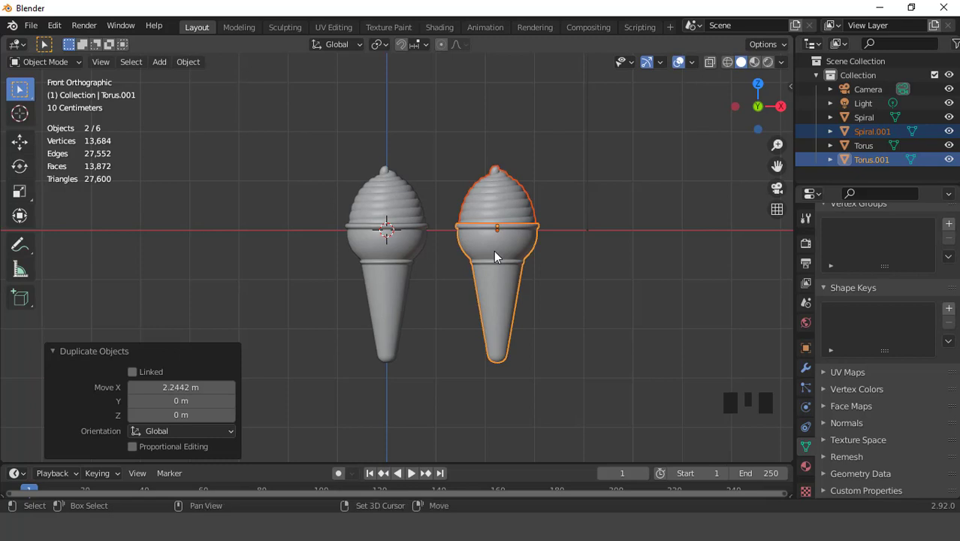
key(shift+r)
key(ctrl+KP_6)
key(ctrl+KP_6)
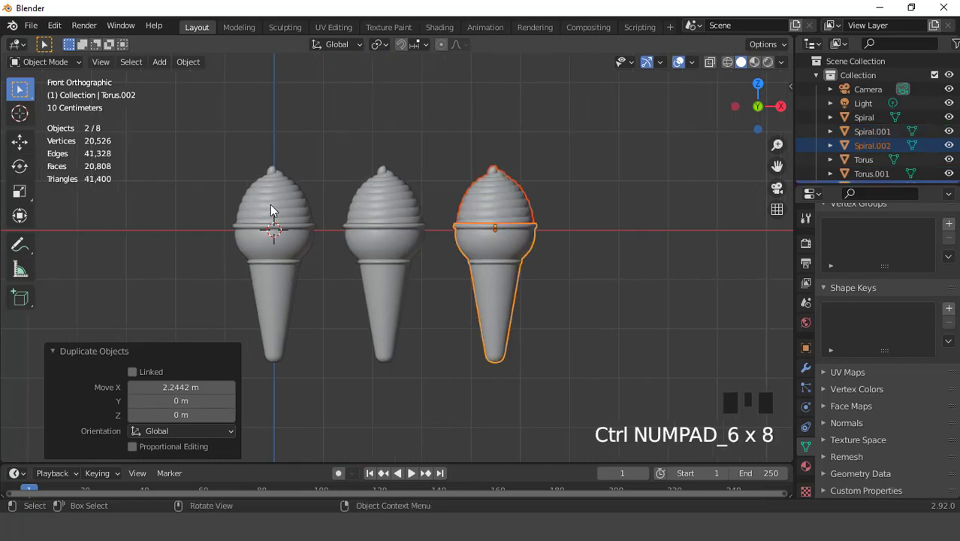
click(276, 210)
click(275, 257)
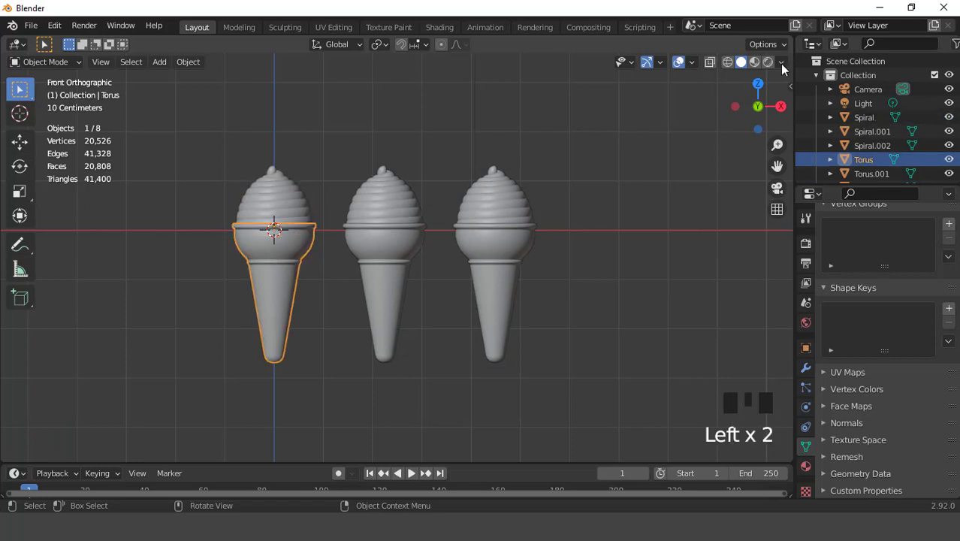
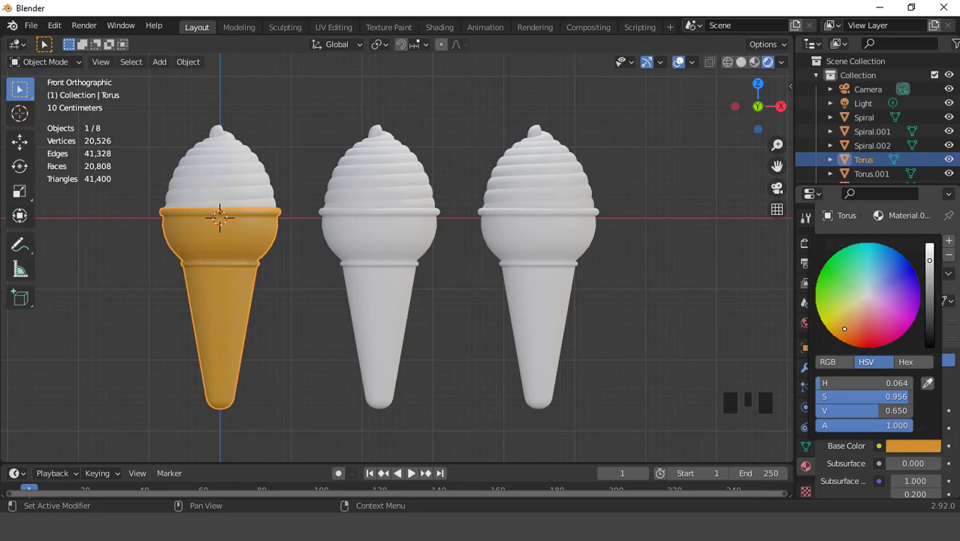
Give the left cone a new material with an orange base colour.
scroll(down, 3)
drag(915, 462, 683, 69)
click(683, 68)
Select all three cones with the orange one active and link its material to the others (Ctrl+L).
click(557, 257)
click(399, 253)
click(244, 258)
key(ctrl+l)
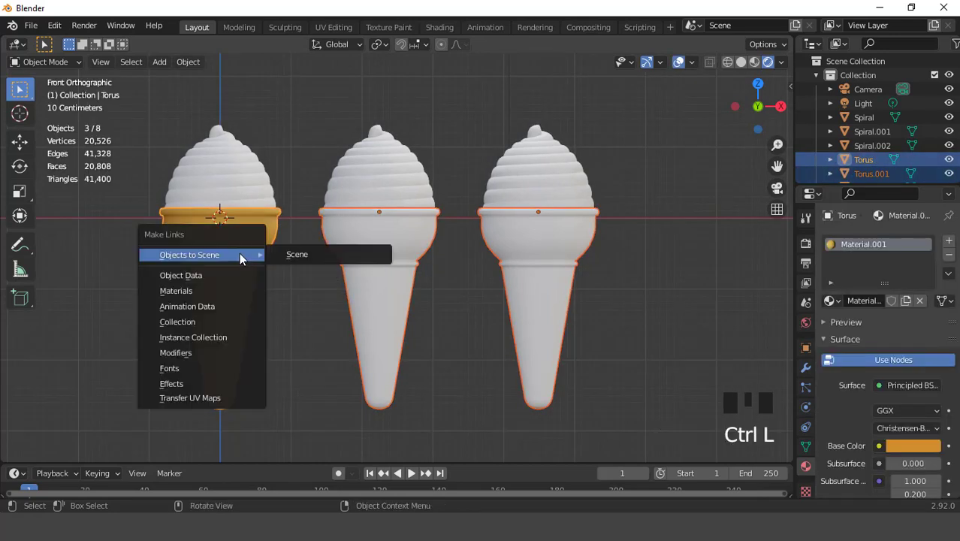
click(241, 176)
Give the left swirl a white material and link it to the other two swirls.
drag(907, 302, 919, 363)
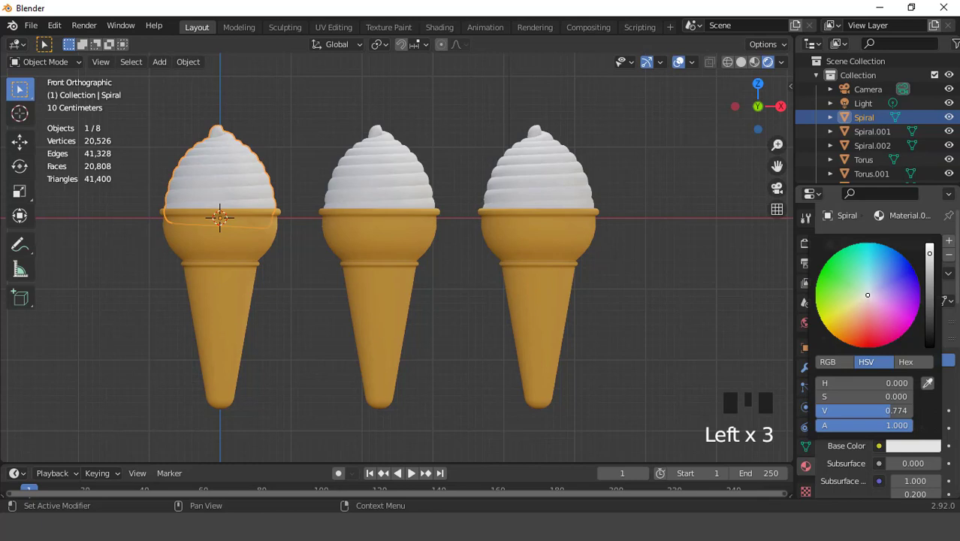
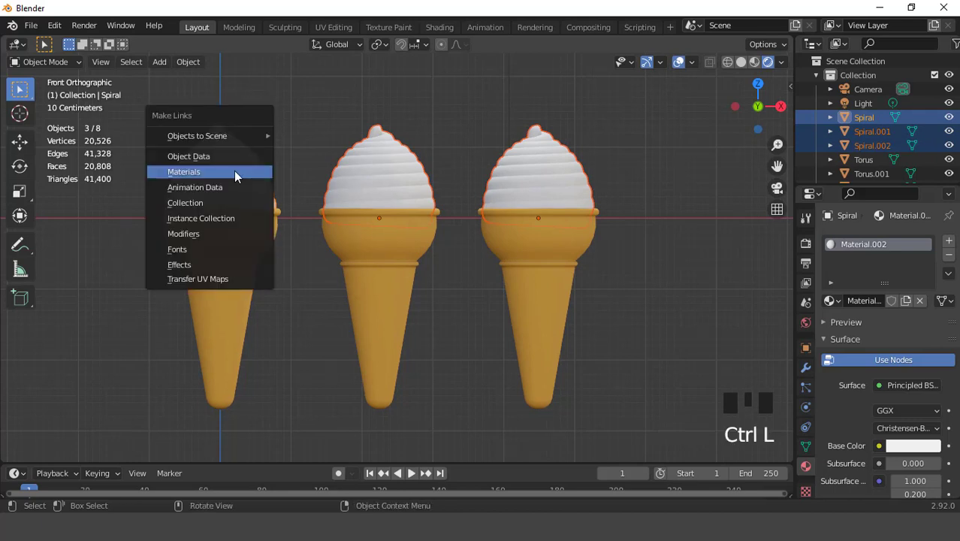
click(412, 180)
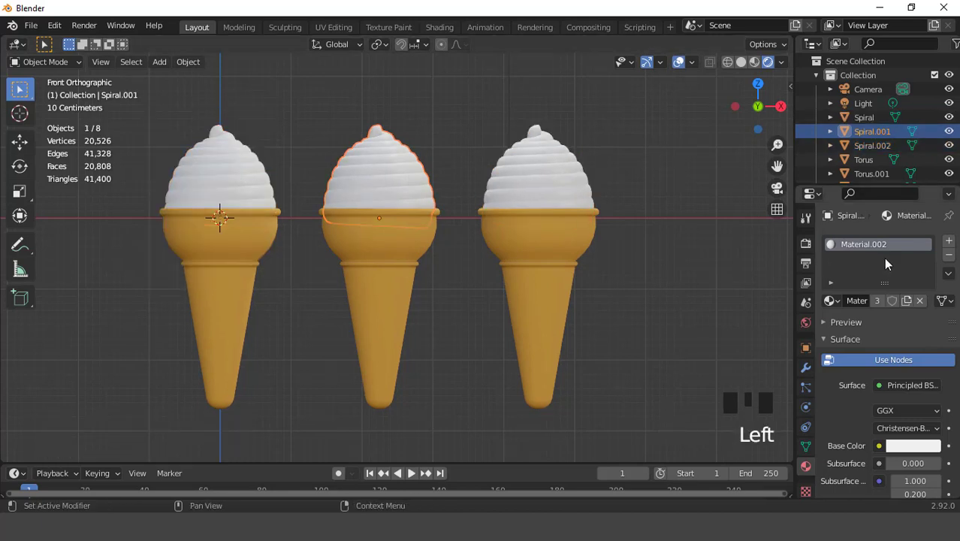
Make the middle swirl's material single-user and colour it dark chocolate brown, then select the right swirl.
drag(910, 306, 895, 406)
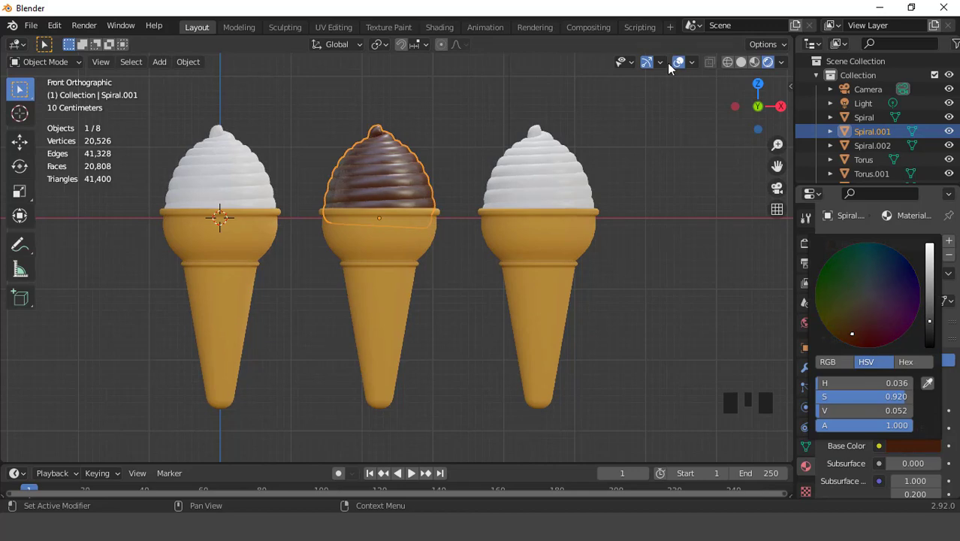
click(678, 67)
scroll(up, 3)
scroll(down, 3)
drag(449, 227, 460, 239)
scroll(up, 3)
key(KP_1)
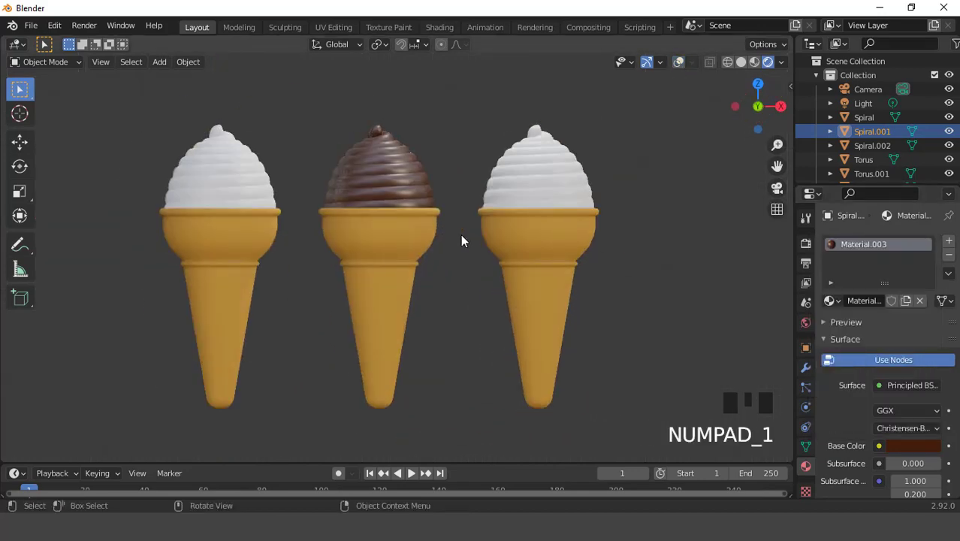
drag(680, 67, 616, 137)
click(575, 168)
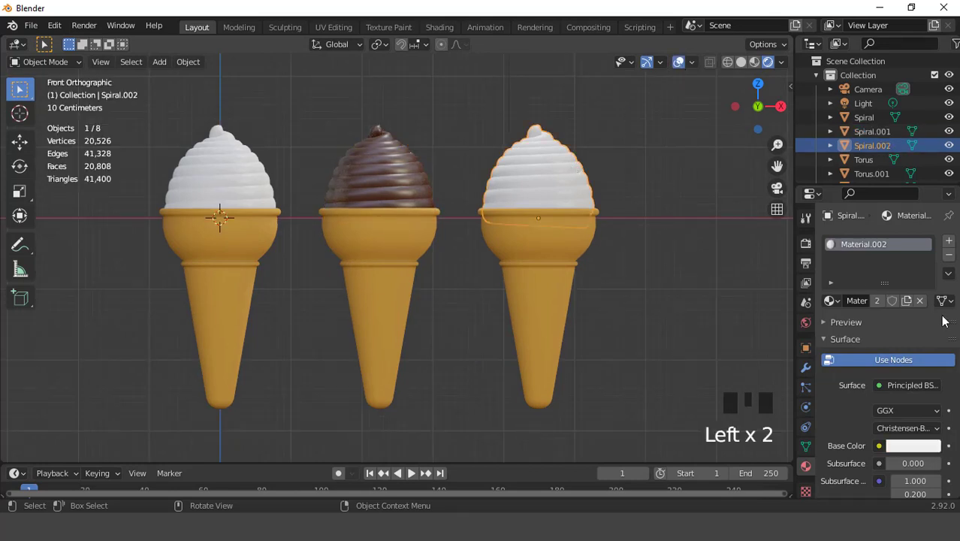
Make the right swirl's material single-user and set a lightened pink base colour for strawberry frosting.
drag(909, 300, 895, 385)
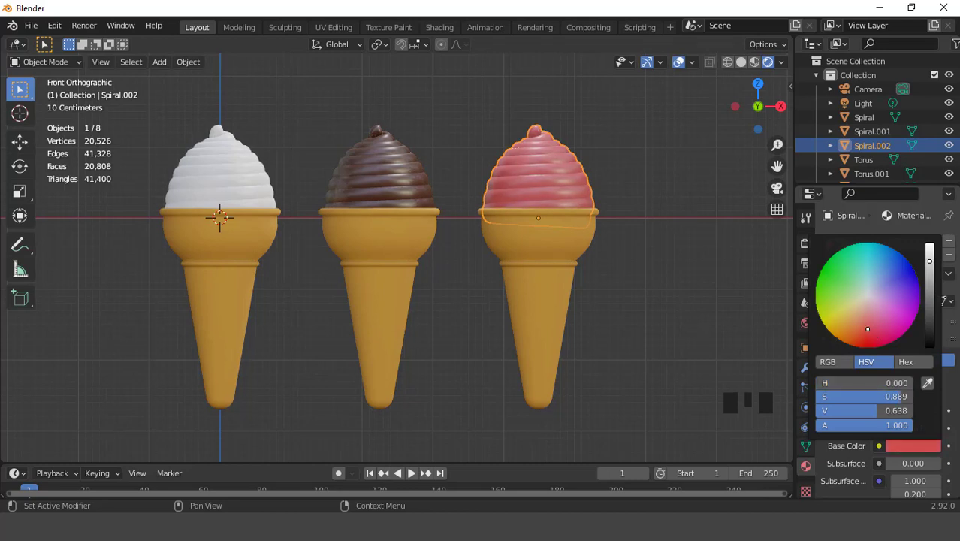
click(684, 66)
drag(920, 446, 939, 361)
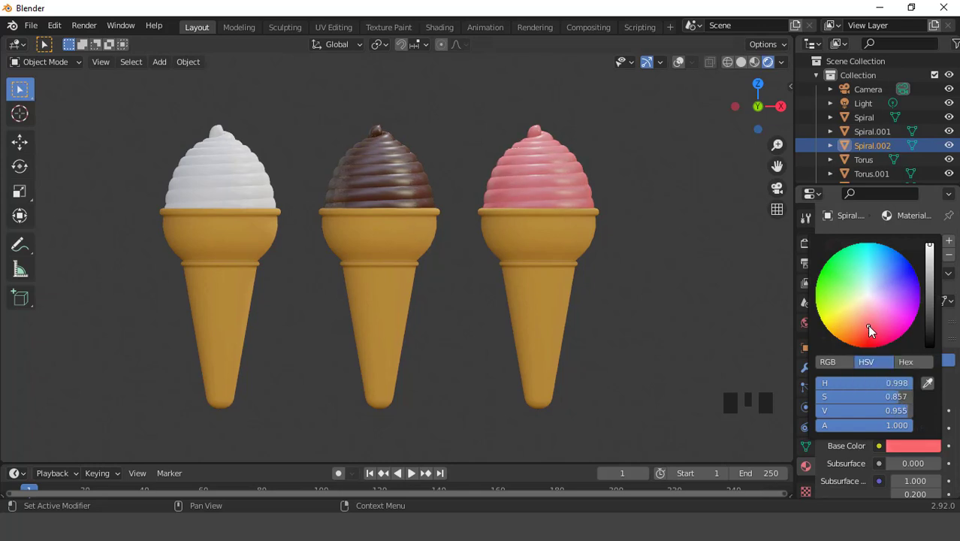
scroll(down, 3)
drag(438, 250, 433, 256)
scroll(up, 3)
key(KP_1)
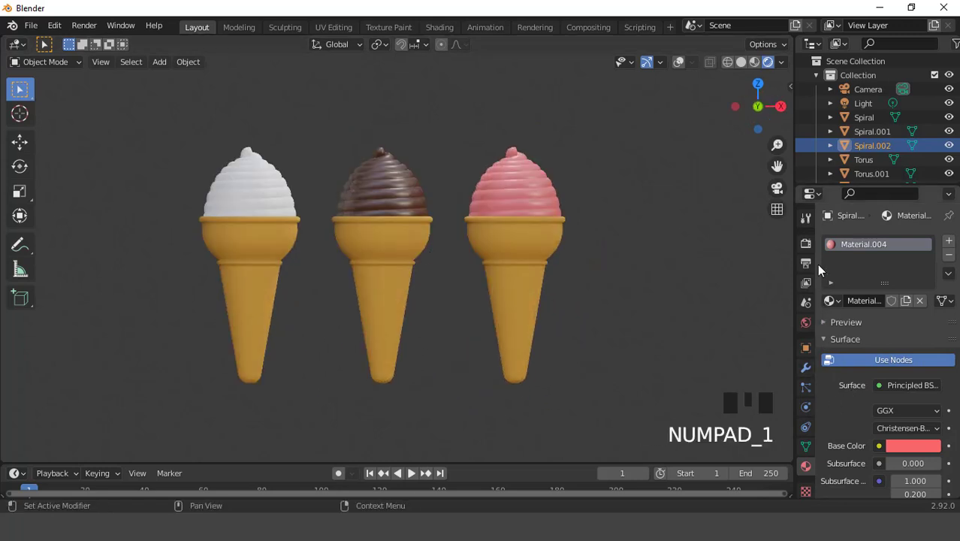
In Render Properties, enable Film > Transparent so the background renders transparent.
click(810, 250)
scroll(down, 3)
drag(830, 445, 866, 428)
scroll(down, 3)
click(882, 400)
Orbit and zoom the viewport to inspect the three frosted cones from different angles.
scroll(down, 3)
drag(827, 495, 855, 445)
scroll(down, 3)
drag(902, 439, 500, 256)
scroll(up, 3)
scroll(down, 3)
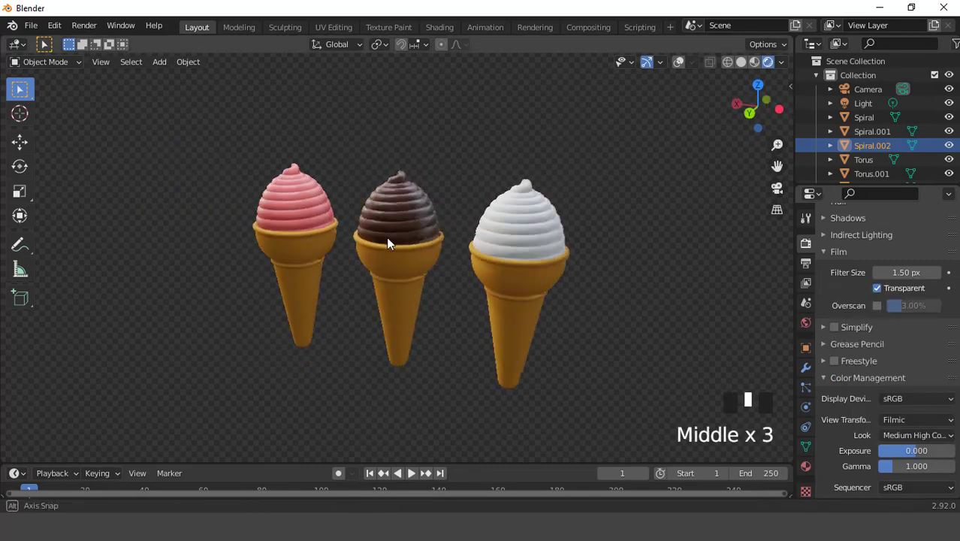